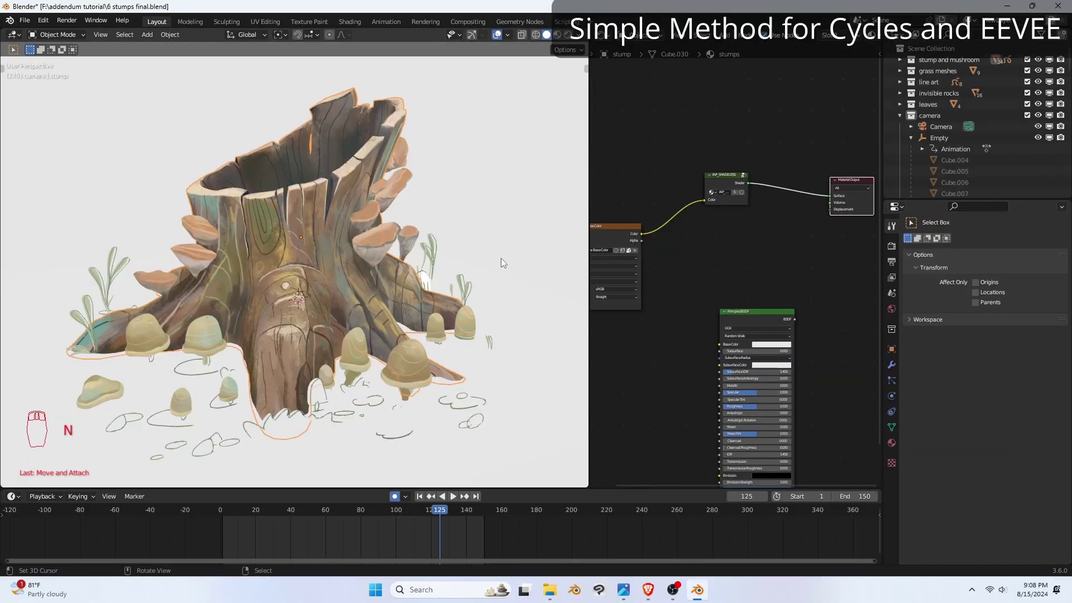
Wire the painted image colour into a new Emission node and on to the Material Output
left_click_drag(454, 308, 655, 233)
left_click(655, 233)
middle_click(720, 146)
left_click_drag(757, 144, 571, 37)
left_click_drag(571, 37, 634, 246)
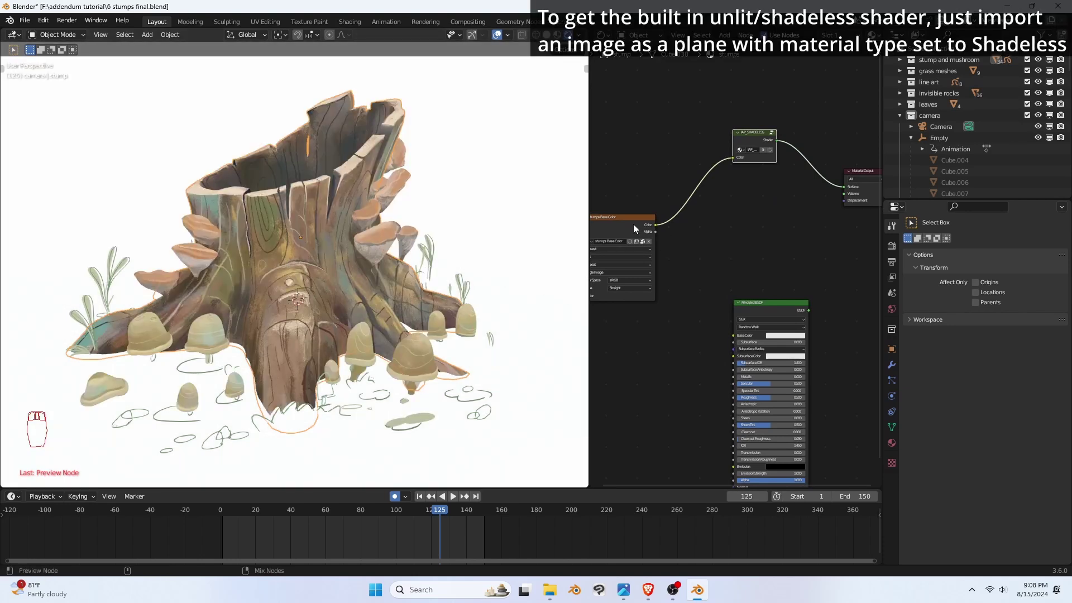
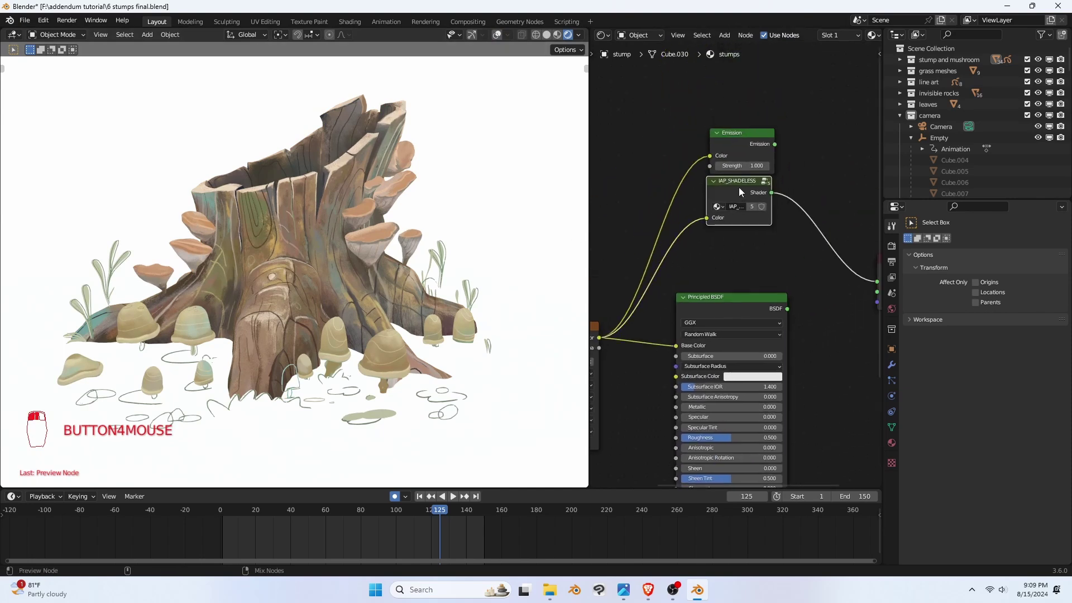
Connect the Principled BSDF to Material Output and bring its Specular down to zero
middle_click(751, 147)
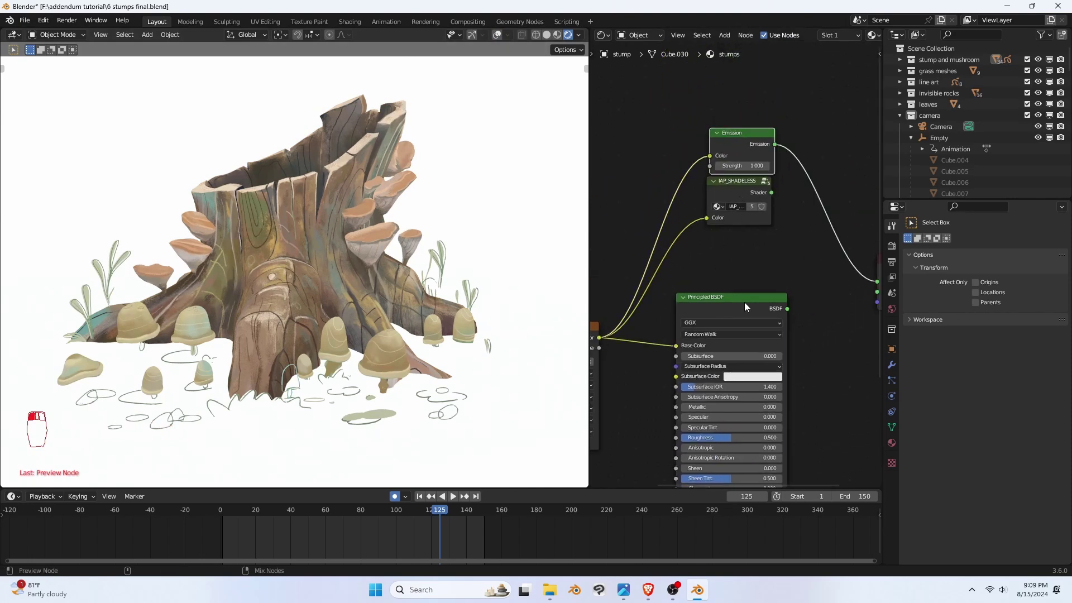
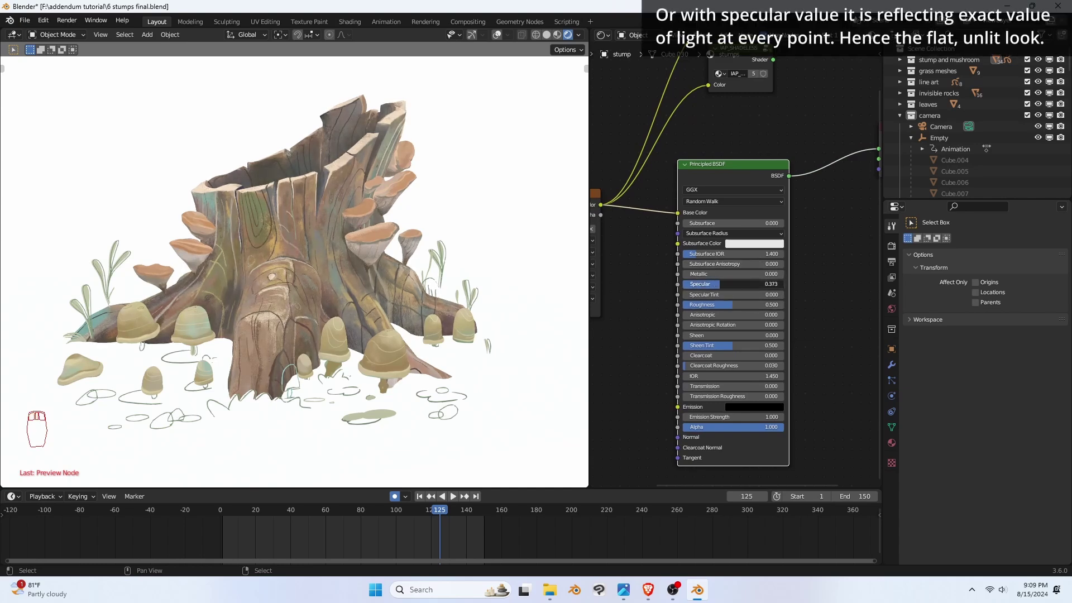
left_click_drag(40, 425, 725, 287)
left_click_drag(724, 287, 893, 311)
Maximise the rendered 3D viewport to show the stump over a transparent background
left_click_drag(895, 312, 384, 355)
left_click_drag(385, 356, 304, 293)
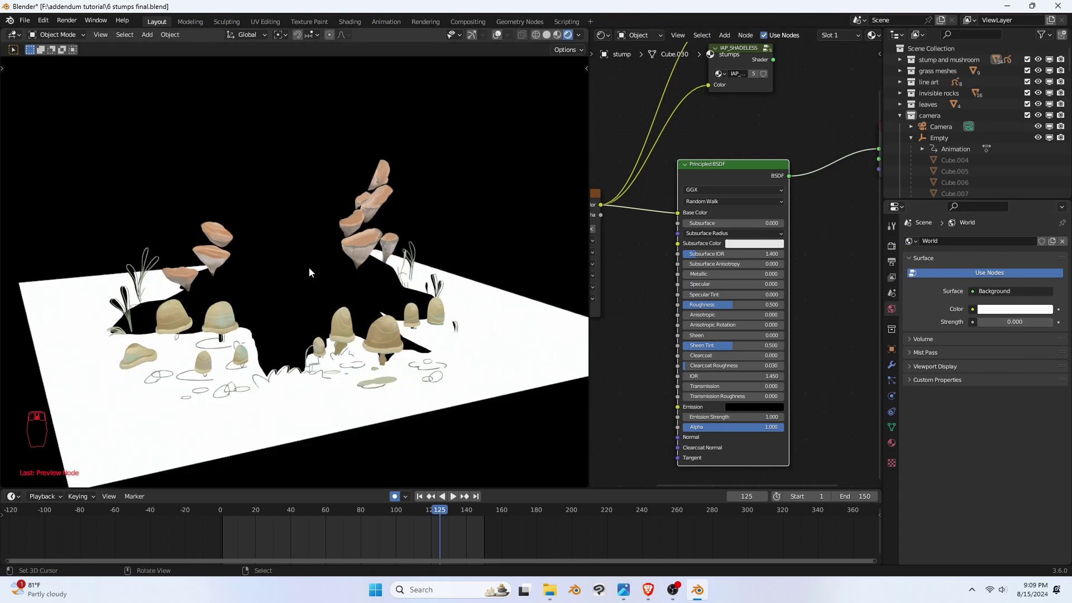
right_click(312, 271)
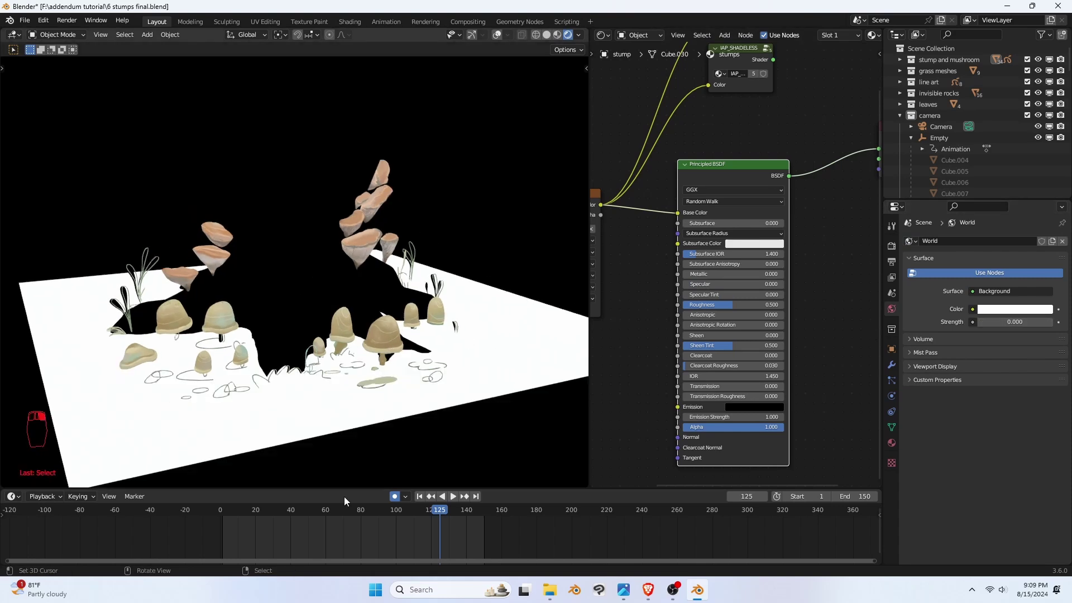
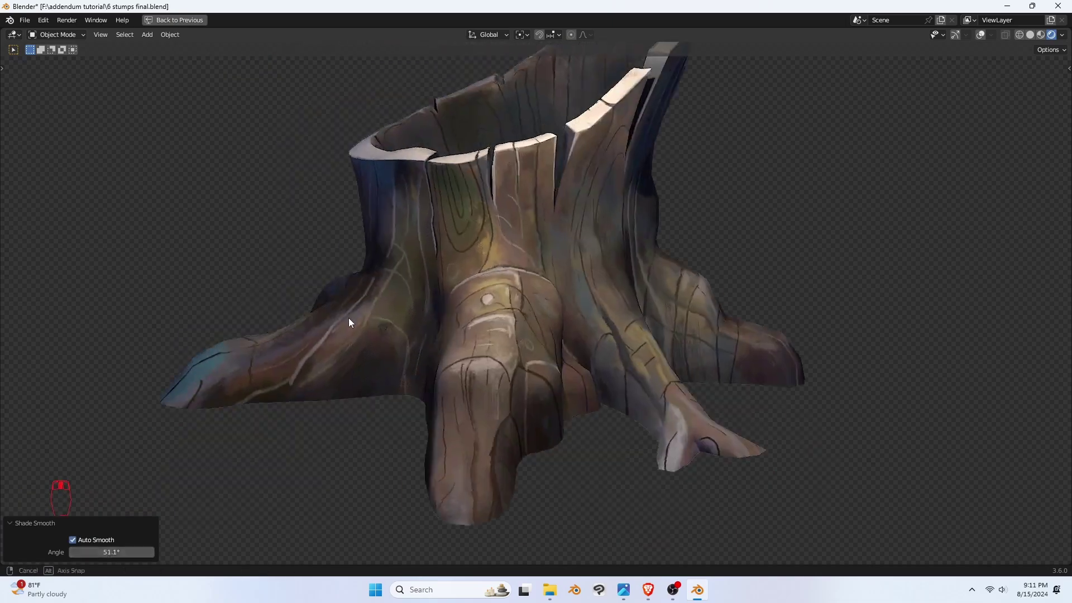
Restore the layout and inspect the ground shrooms material's Principled BSDF (Specular 0.523) through the camera
key("/")
left_click_drag(492, 342, 494, 343)
key("shift+z")
key("shift+z")
middle_click(549, 297)
key("shift+space")
left_click_drag(404, 320, 402, 310)
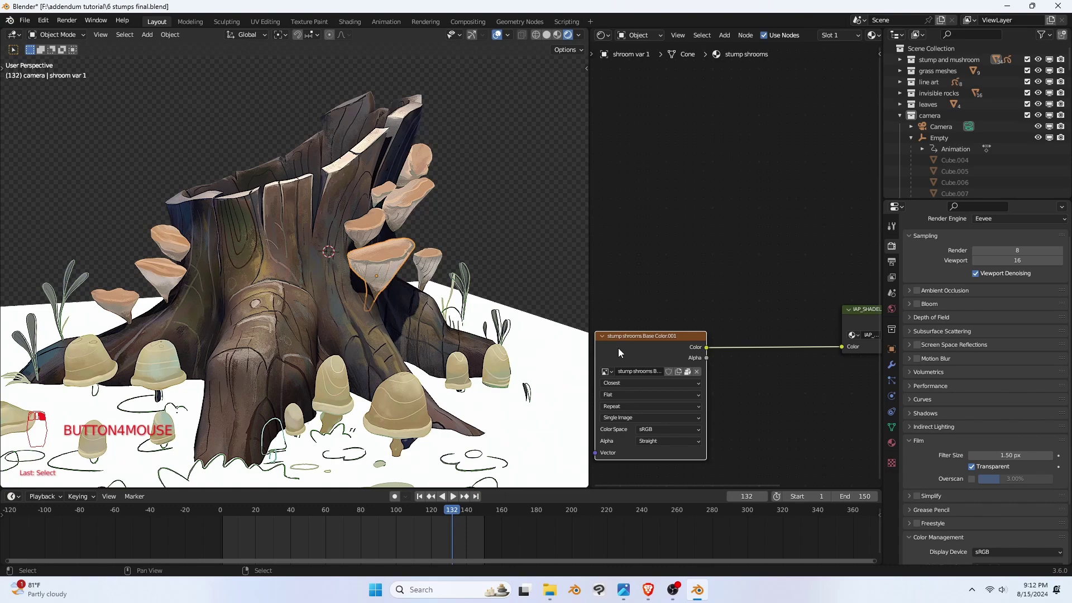
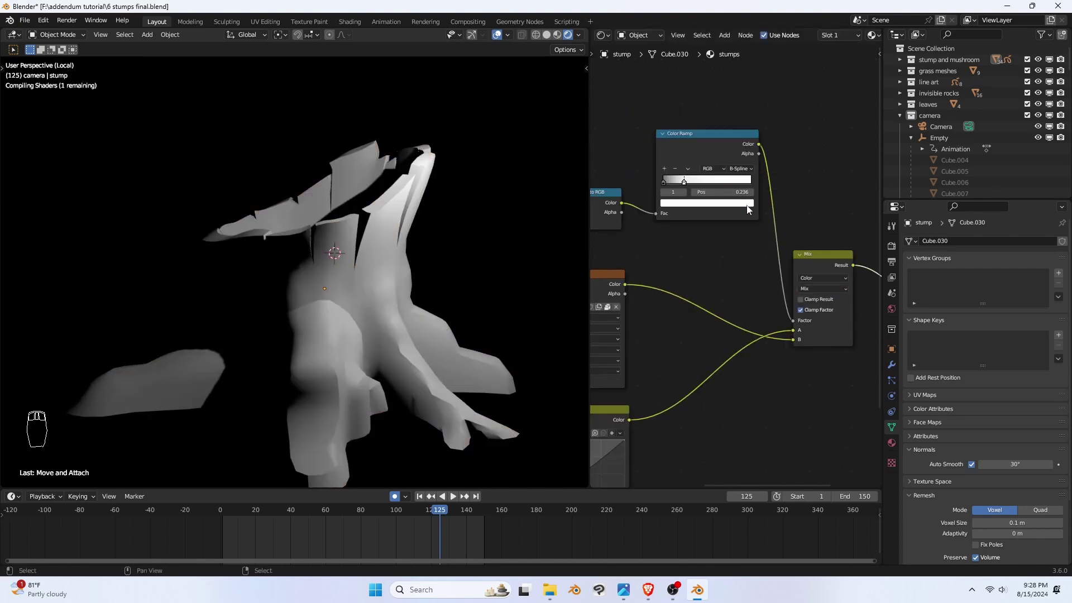
Slide the Color Ramp's dark stop to about 0.023 so the stump's painted wood texture returns
left_click_drag(703, 147, 666, 186)
left_click_drag(828, 262, 456, 186)
Move the point light to a new spot near the stump
left_click_drag(411, 211, 386, 243)
key("a")
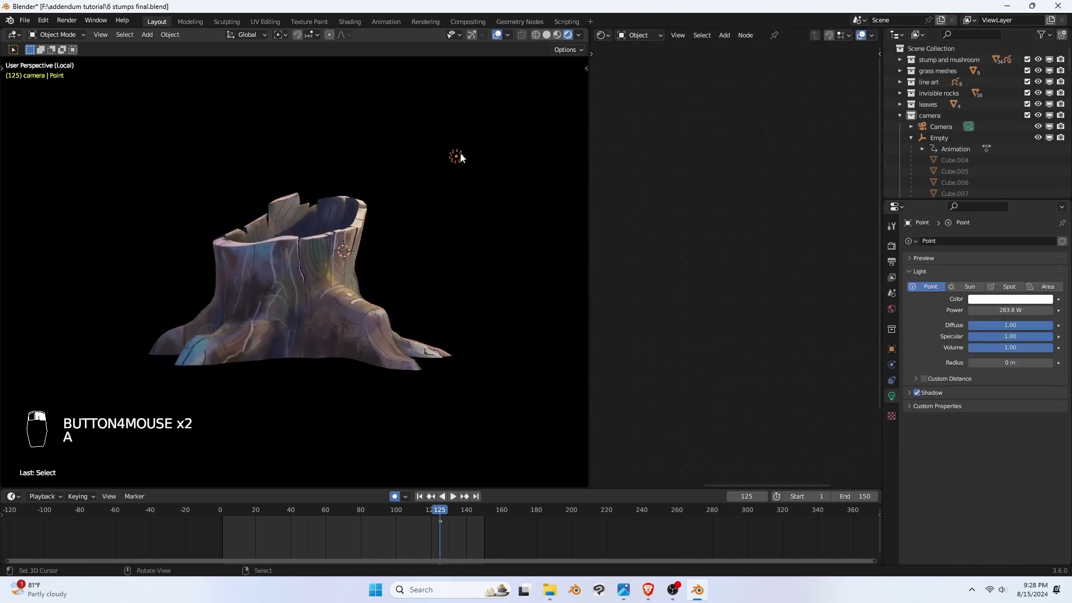
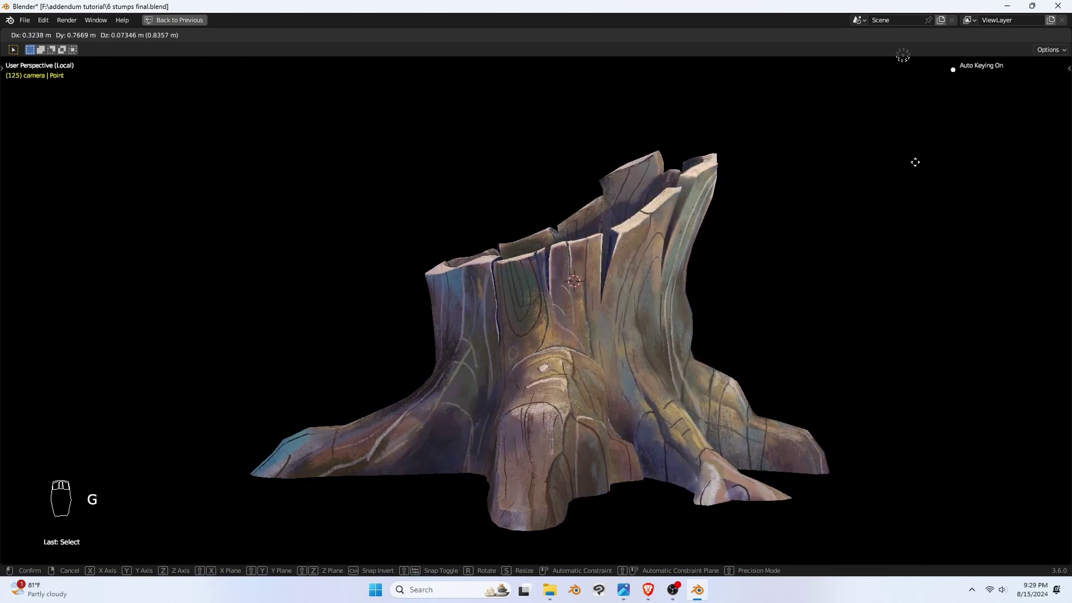
left_click_drag(627, 450, 595, 482)
Shade the stump with Auto Smooth at 78.4°
left_click(544, 371)
right_click(544, 370)
left_click_drag(539, 348, 535, 361)
key("w")
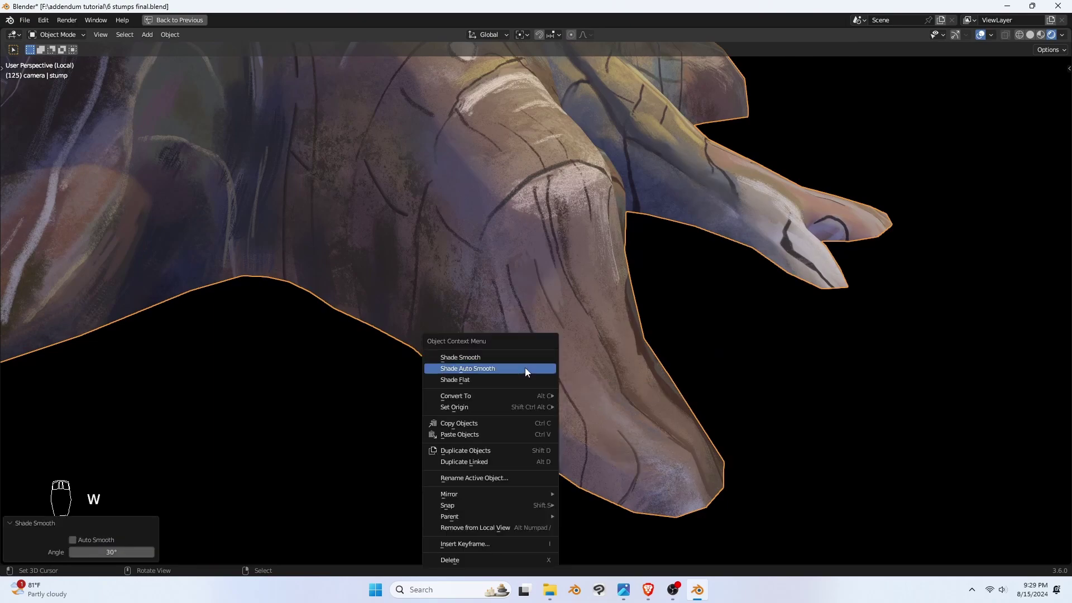
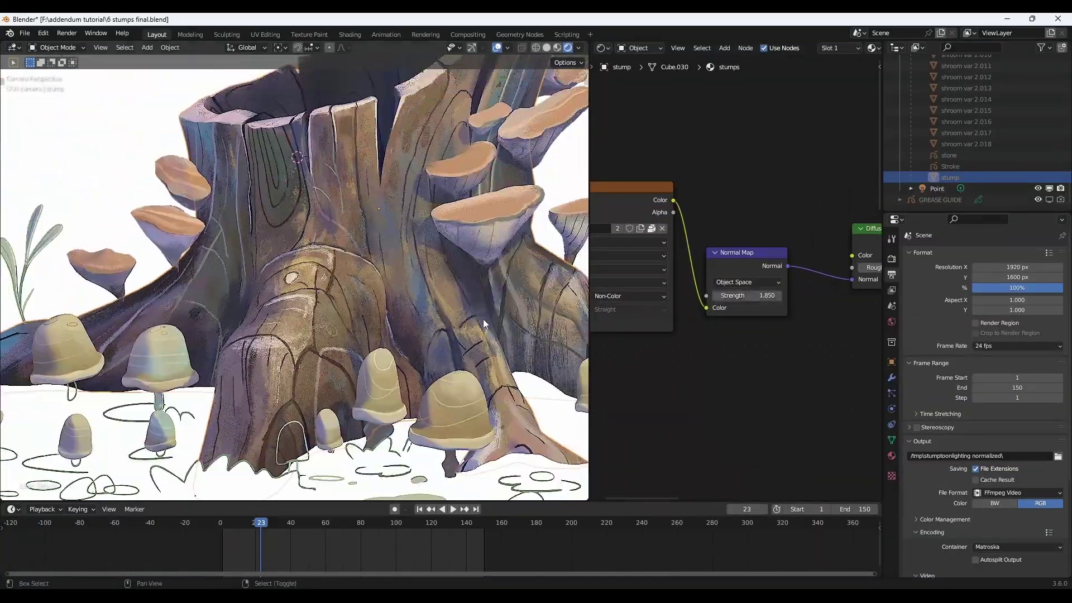
Lower the Normal Map strength to 0.800 and preview the lighting as the animation plays
middle_click(511, 367)
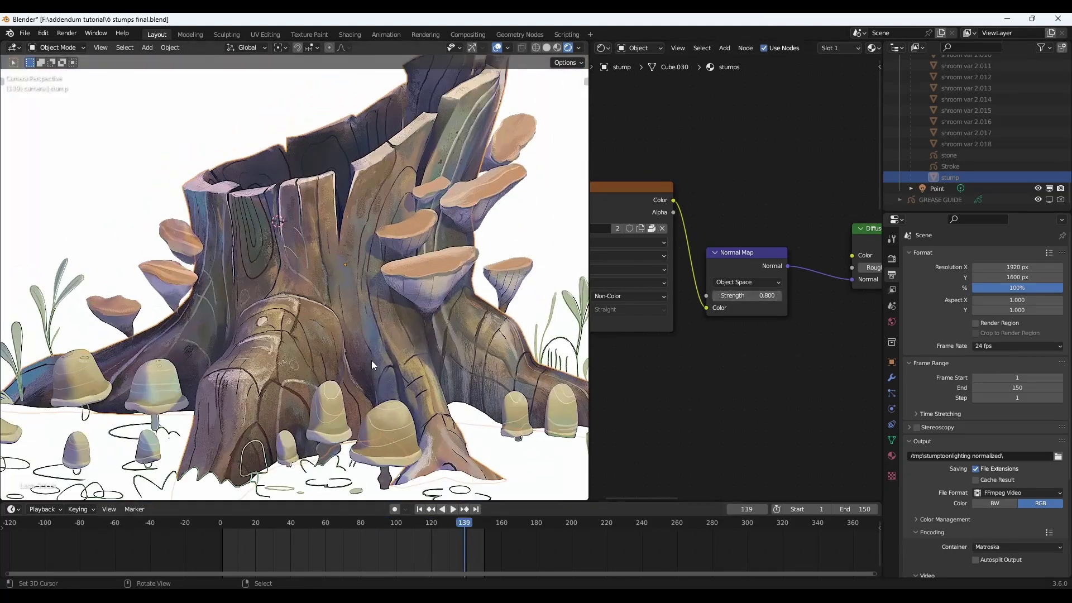